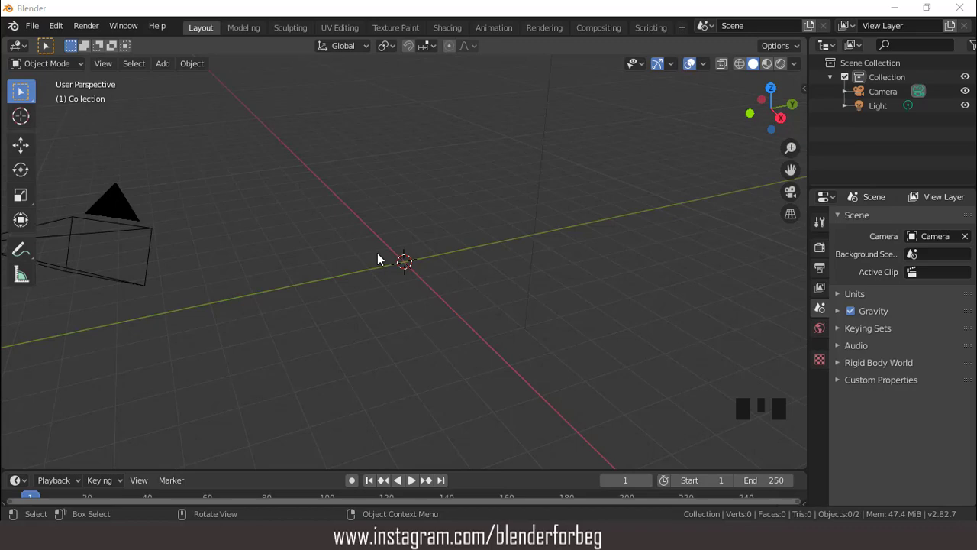
# Add a cylinder mesh (32 vertices, 1 m radius, 2 m depth) to the empty scene
pyautogui.moveTo(165, 69); pyautogui.dragTo(383, 225)
pyautogui.scroll(3)
pyautogui.click(61, 466)
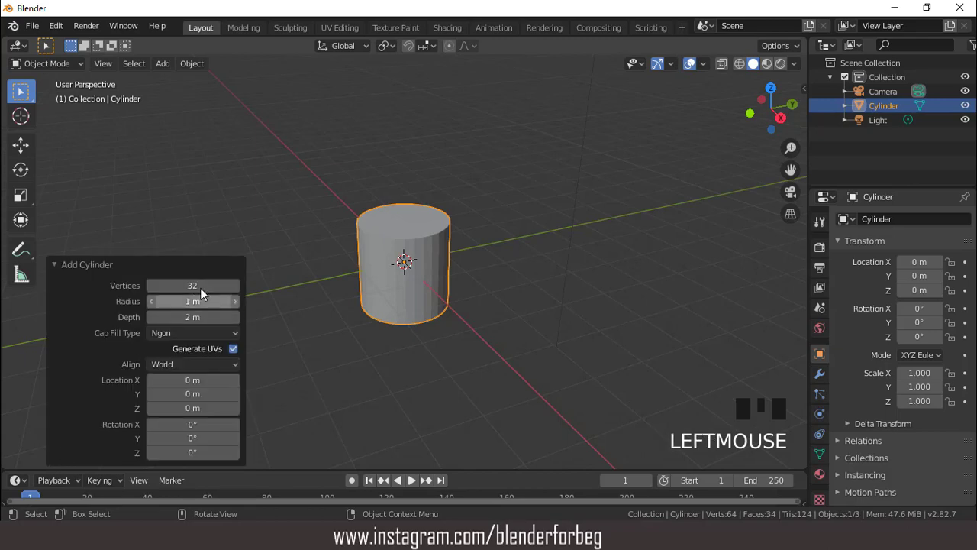
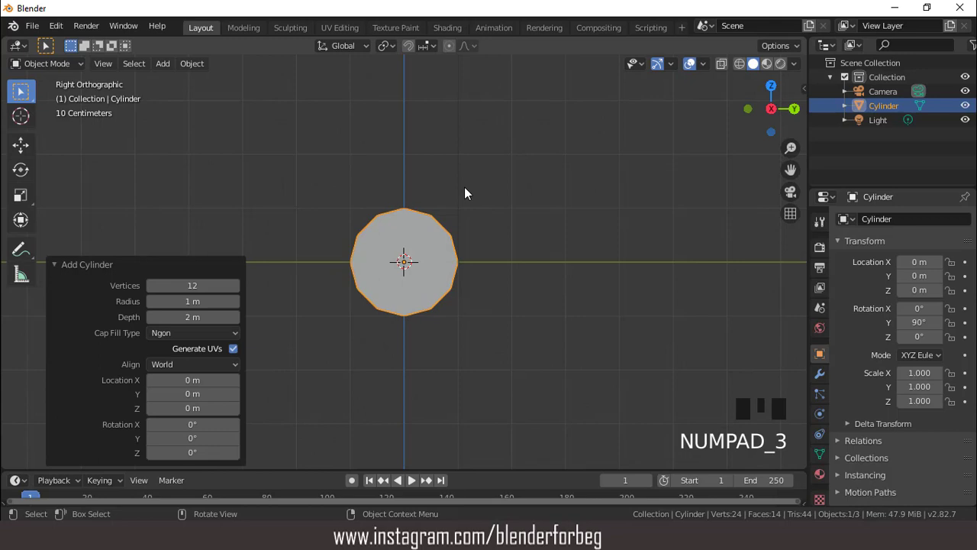
# In Edit Mode with X-ray on, delete the cylinder's lower vertices to leave an arch outline
pyautogui.scroll(3)
pyautogui.press('Tab')
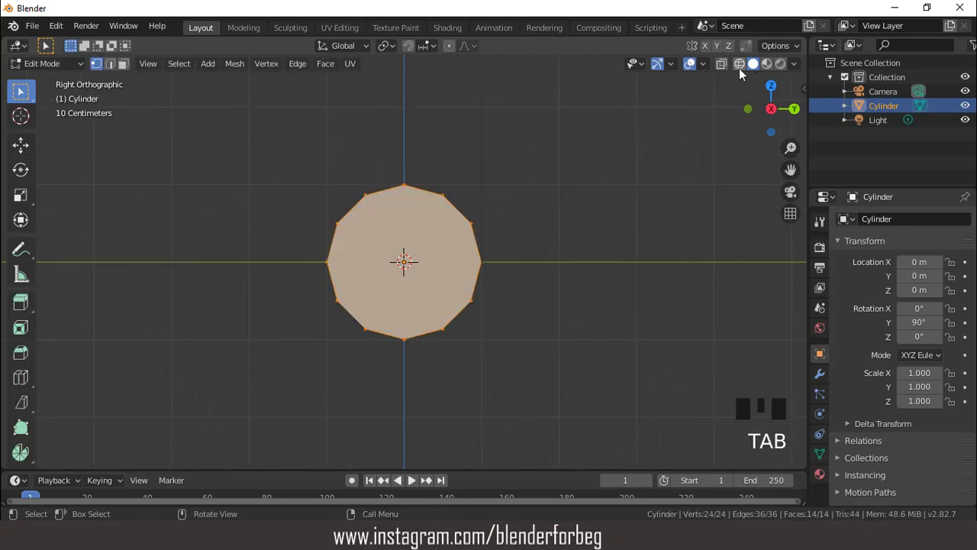
pyautogui.click(743, 74)
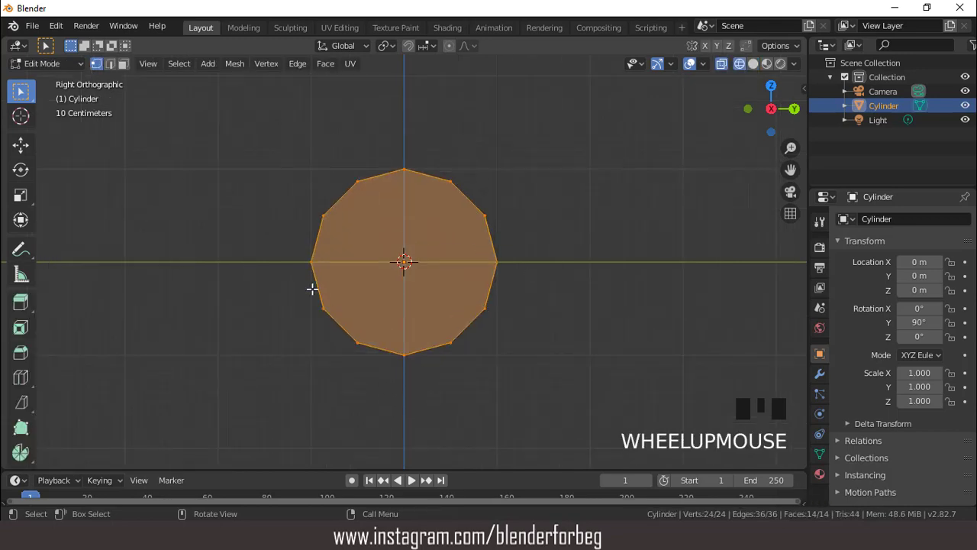
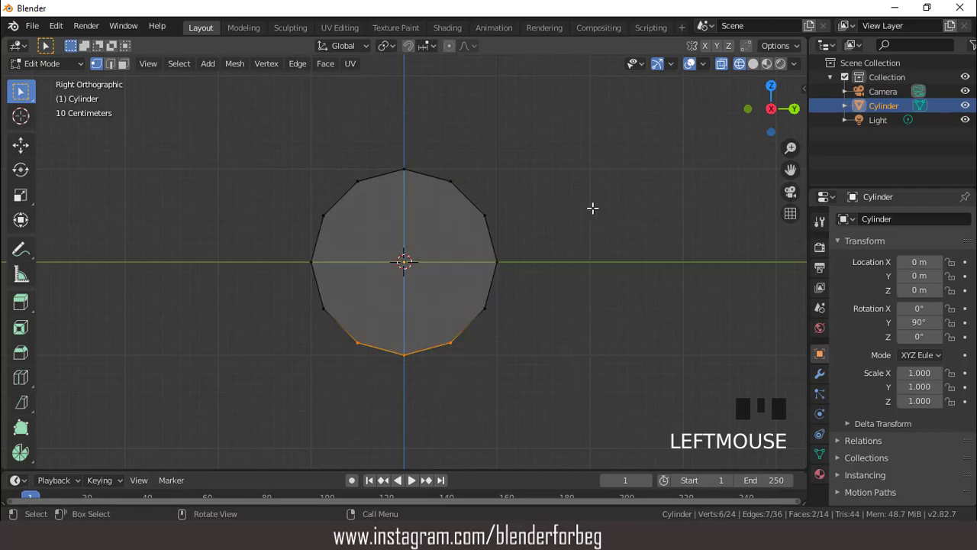
pyautogui.press('x')
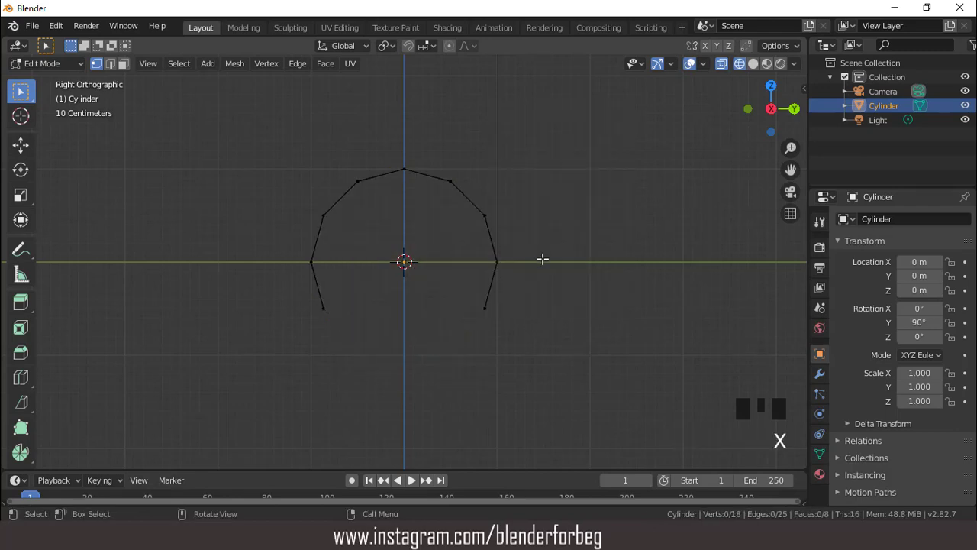
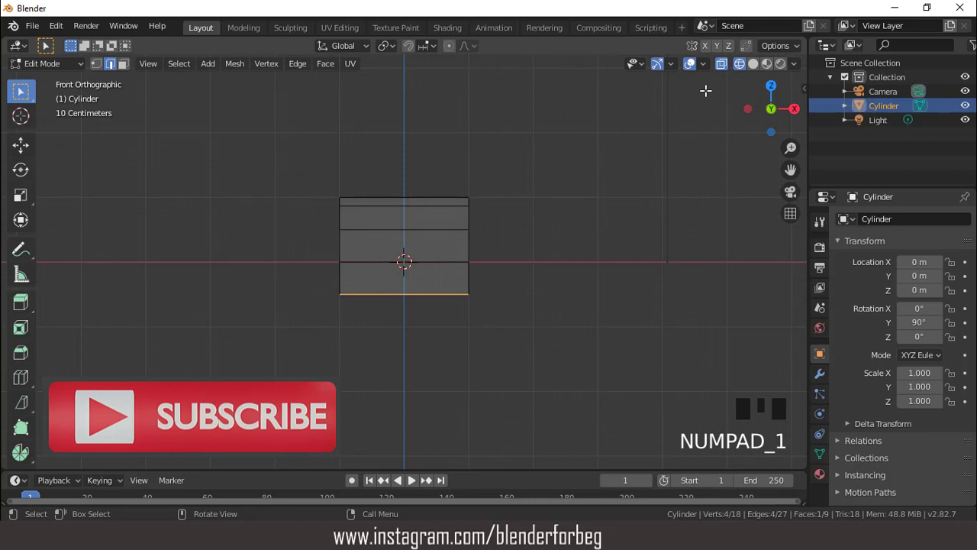
# Widen the arched shape by scaling it along the X axis in Object Mode
pyautogui.click(755, 64)
pyautogui.scroll(3)
pyautogui.press('Tab')
pyautogui.scroll(-3)
pyautogui.press('s')
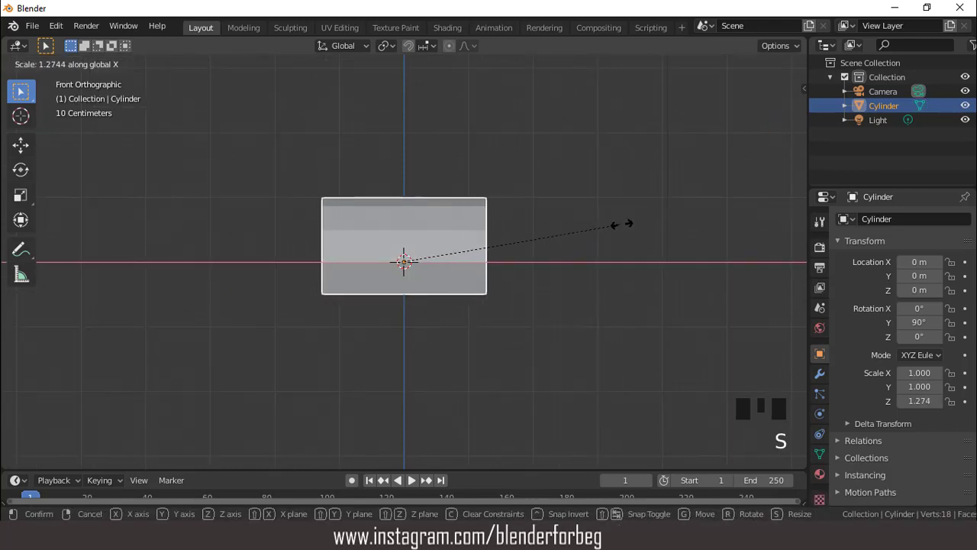
pyautogui.moveTo(522, 230); pyautogui.dragTo(469, 227)
pyautogui.press('KP_3')
pyautogui.moveTo(456, 200); pyautogui.dragTo(474, 205)
# Lower the bottom edge along Z, cap both open ends, and stretch the body 1.245 along X
pyautogui.press('Tab')
pyautogui.scroll(3)
pyautogui.press('KP_3')
pyautogui.scroll(3)
pyautogui.press('g')
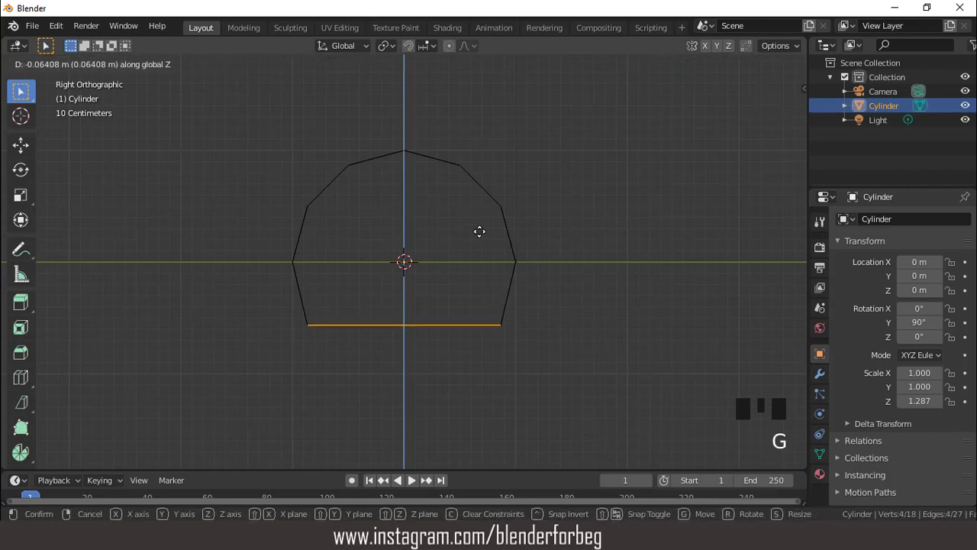
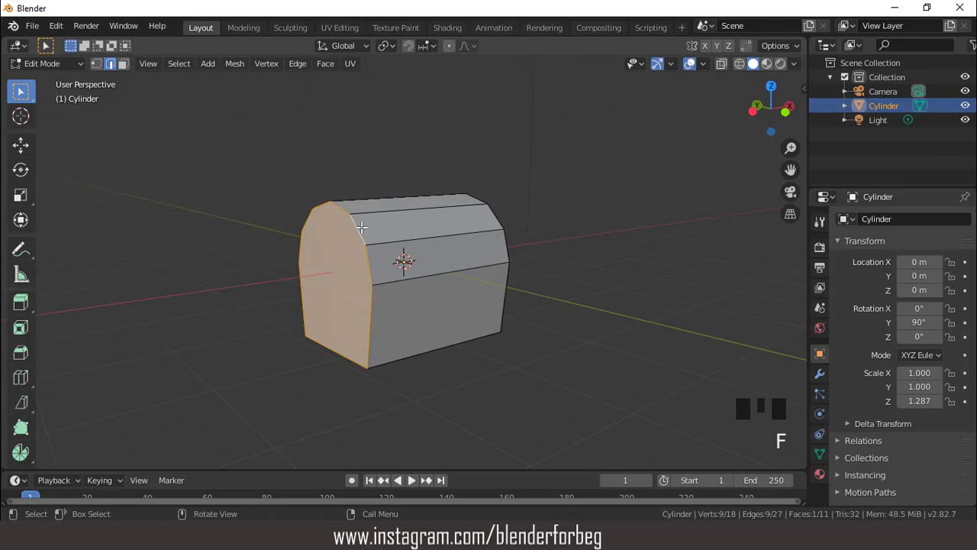
pyautogui.press('KP_1')
pyautogui.press('Tab')
pyautogui.press('s')
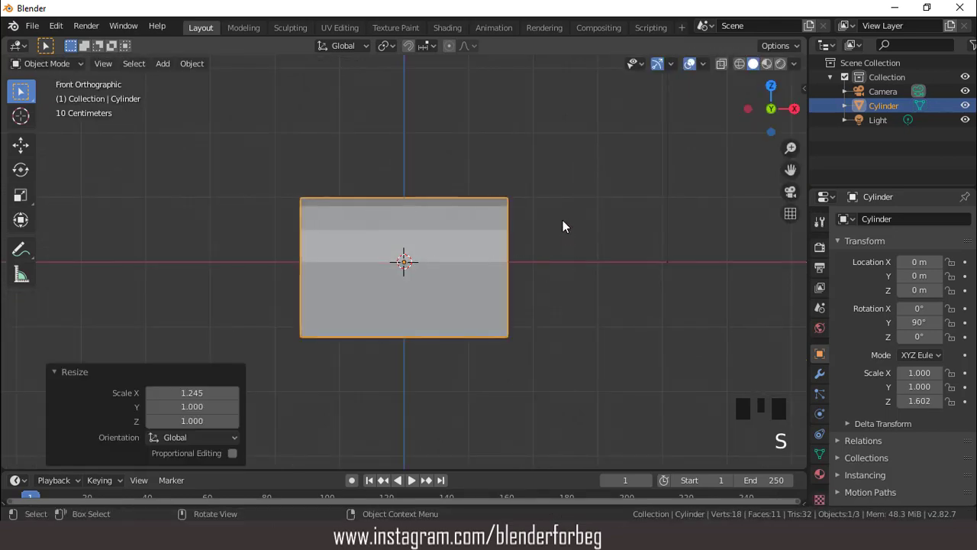
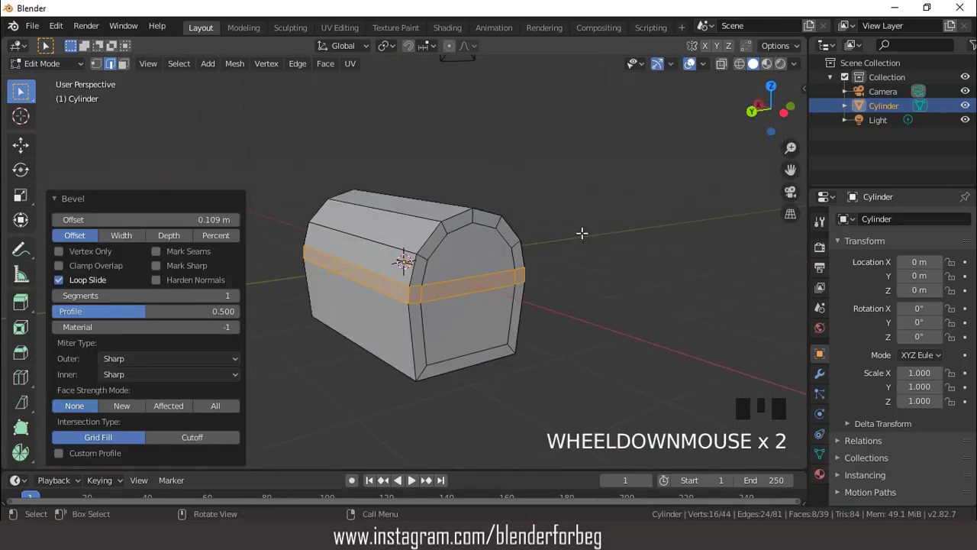
# Add two vertical loop cuts across the chest front and spread them apart along X
pyautogui.press('KP_1')
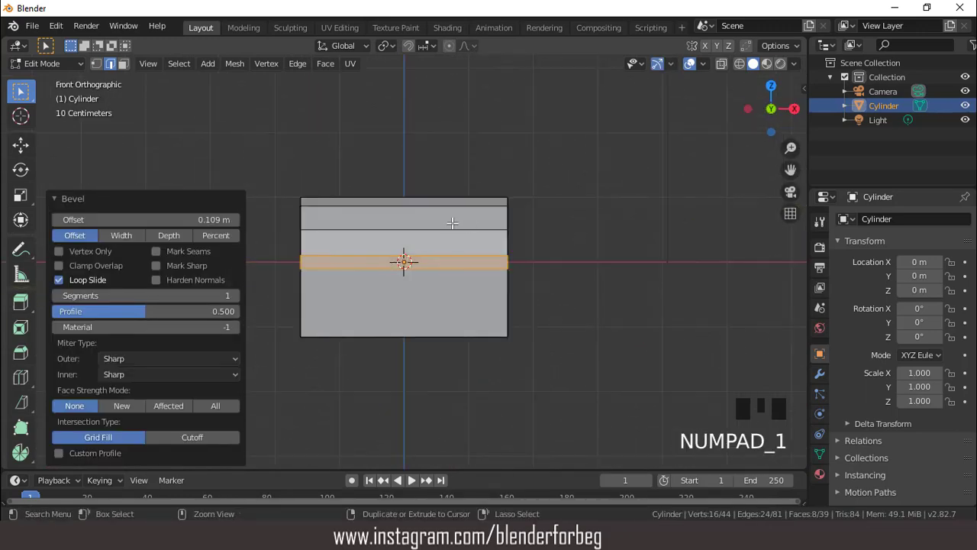
pyautogui.press('ctrl+r')
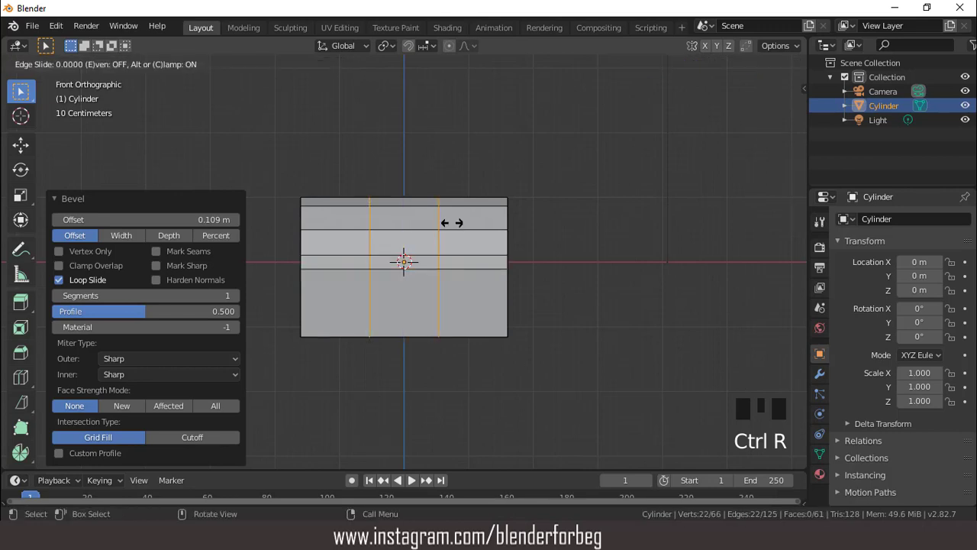
pyautogui.press('s')
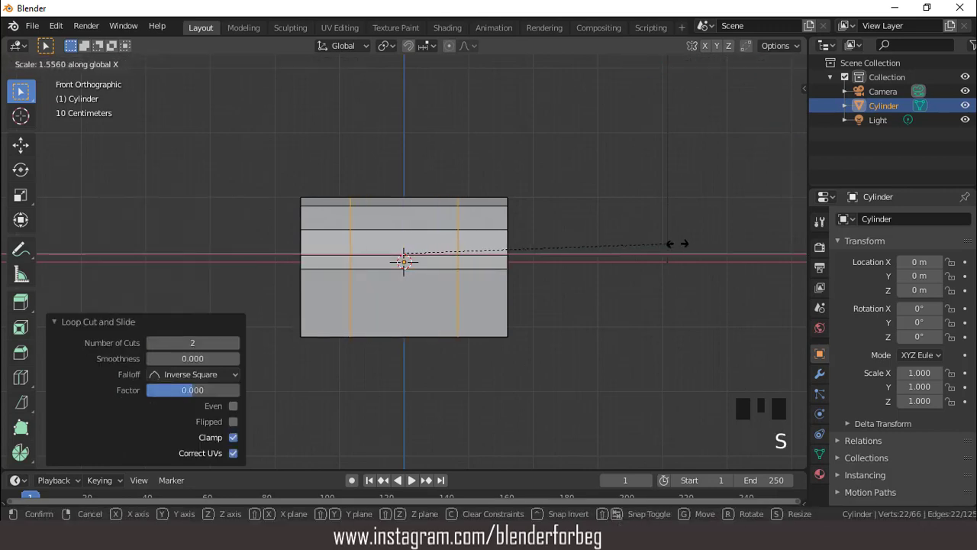
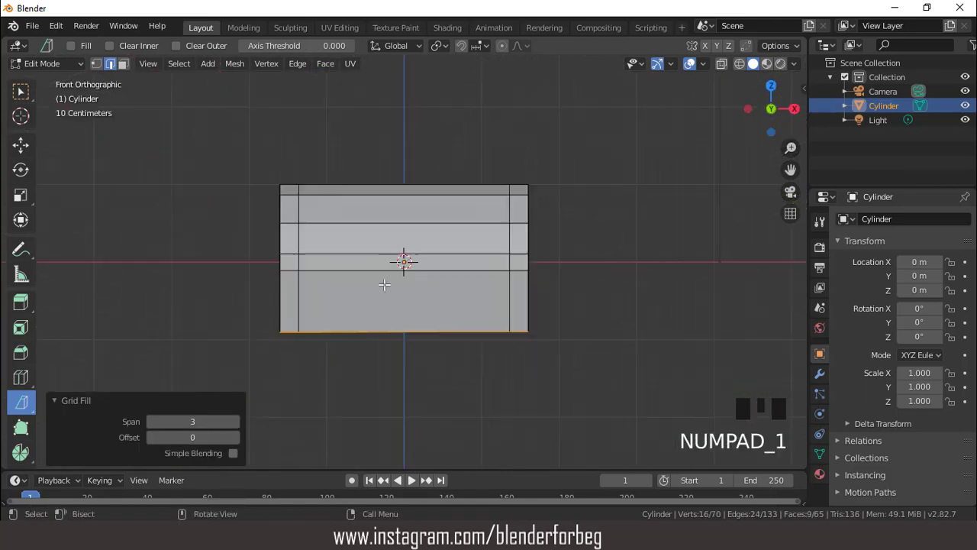
# Lower the chest's bottom edge 0.36 m and slide a new horizontal loop near the base
pyautogui.press('g')
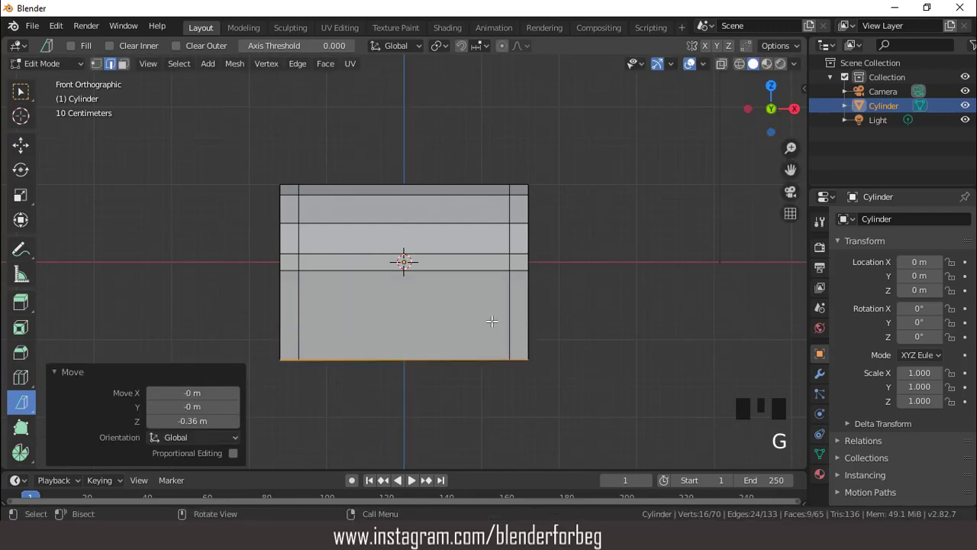
pyautogui.press('ctrl+r')
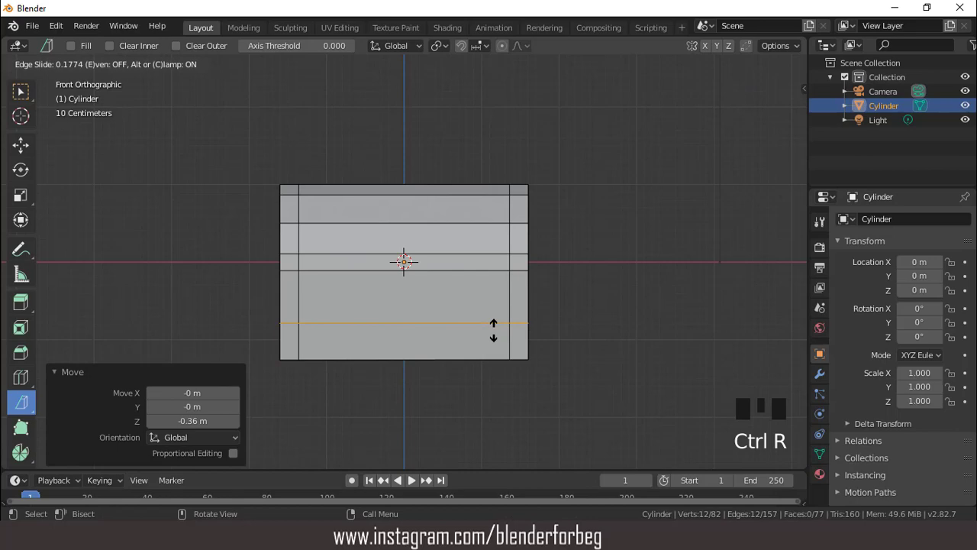
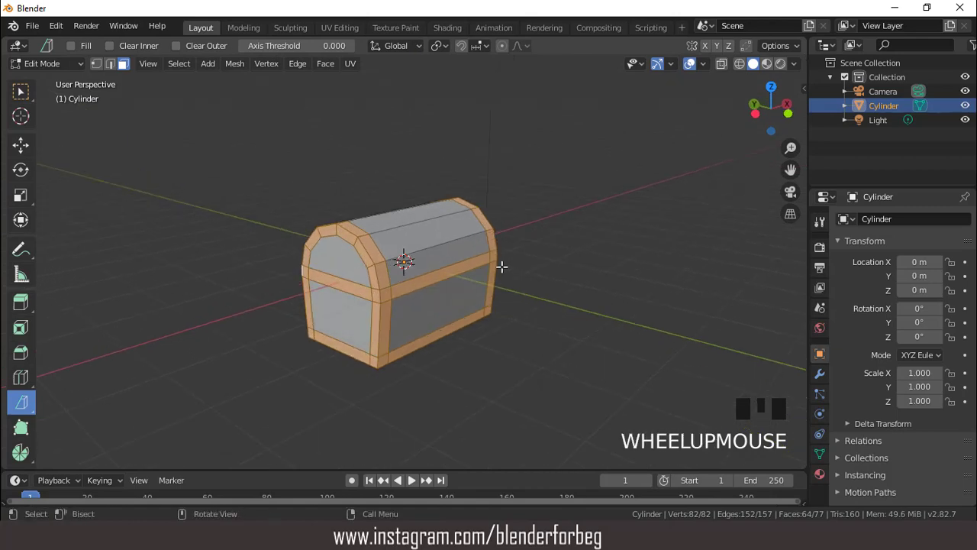
# Invert the trim selection so the inner wooden panel faces are selected instead
pyautogui.press('ctrl+i')
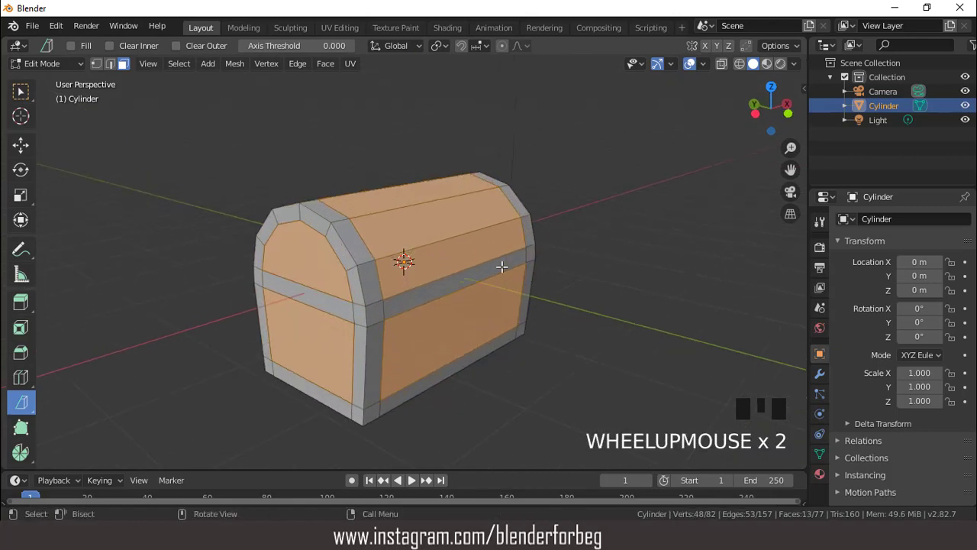
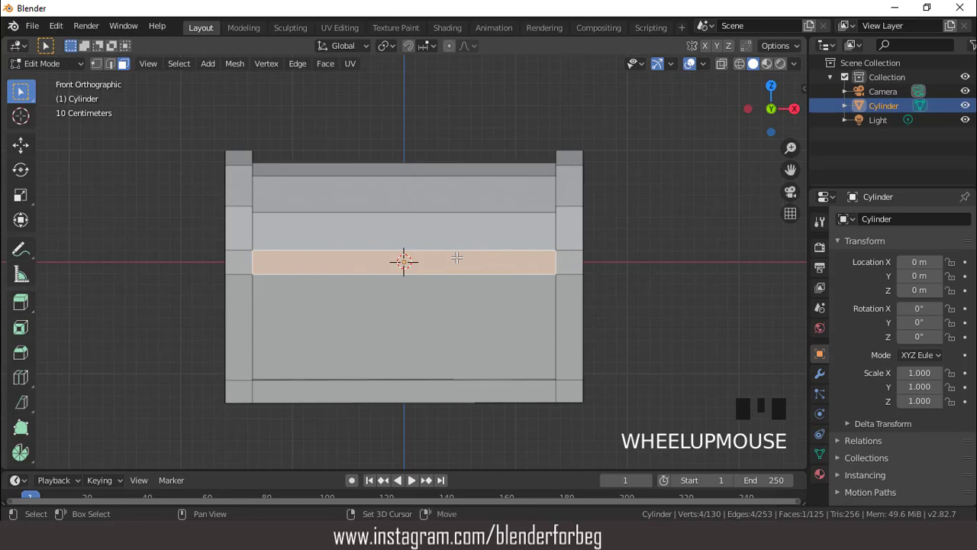
# Duplicate the middle band face and separate it into its own object, Cylinder.001
pyautogui.press('shift+d')
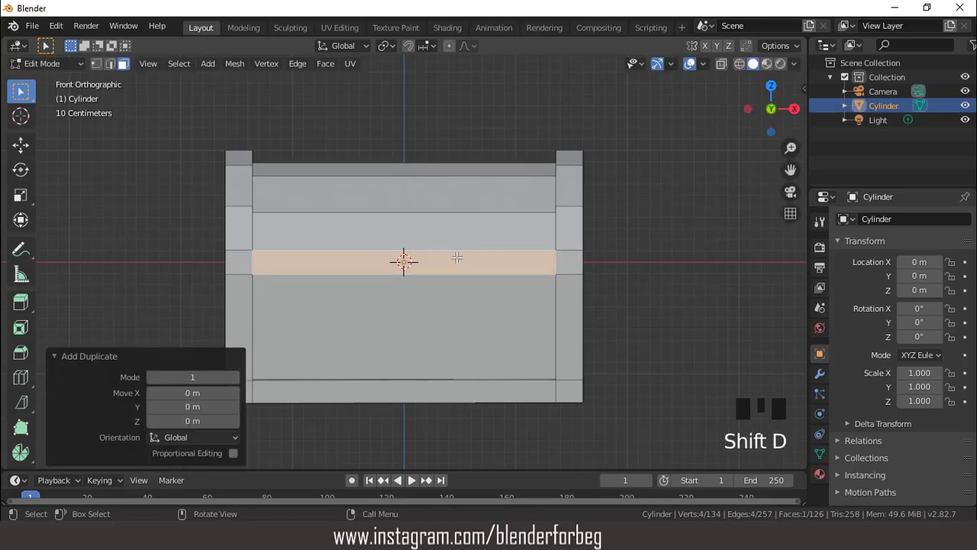
pyautogui.press('p')
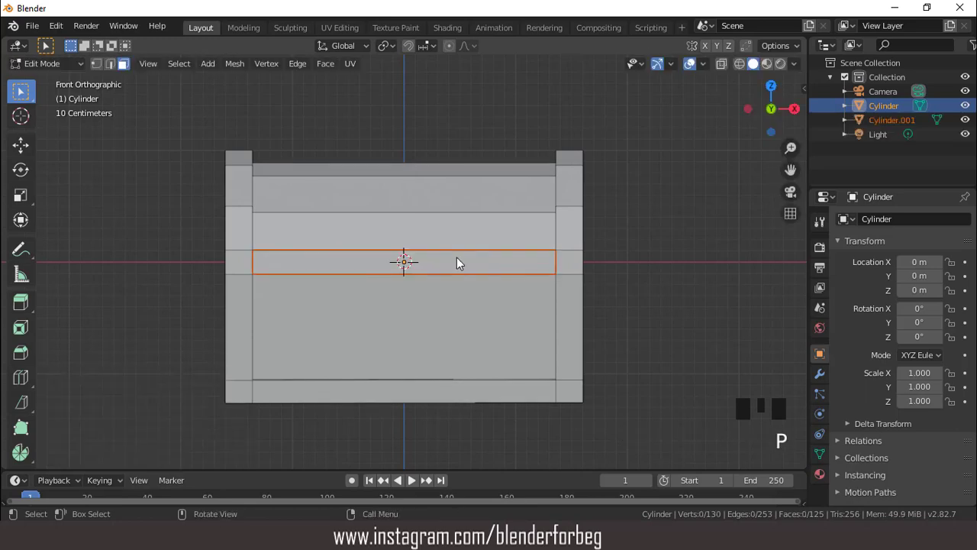
pyautogui.press('Tab')
pyautogui.click(461, 261)
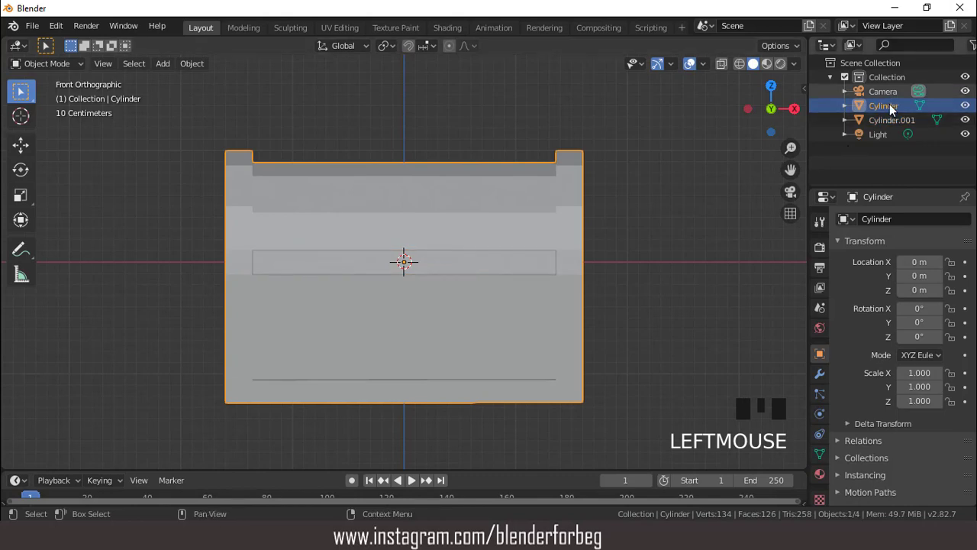
pyautogui.click(831, 156)
# Shrink the plate into a small rectangle, nudge it up 0.0107 m and extrude it outward
pyautogui.press('Tab')
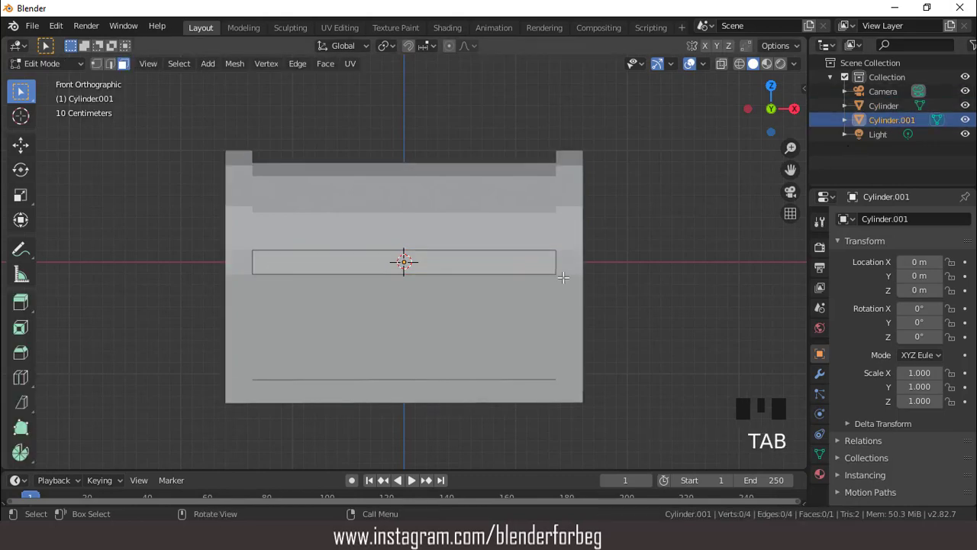
pyautogui.press('a')
pyautogui.press('s')
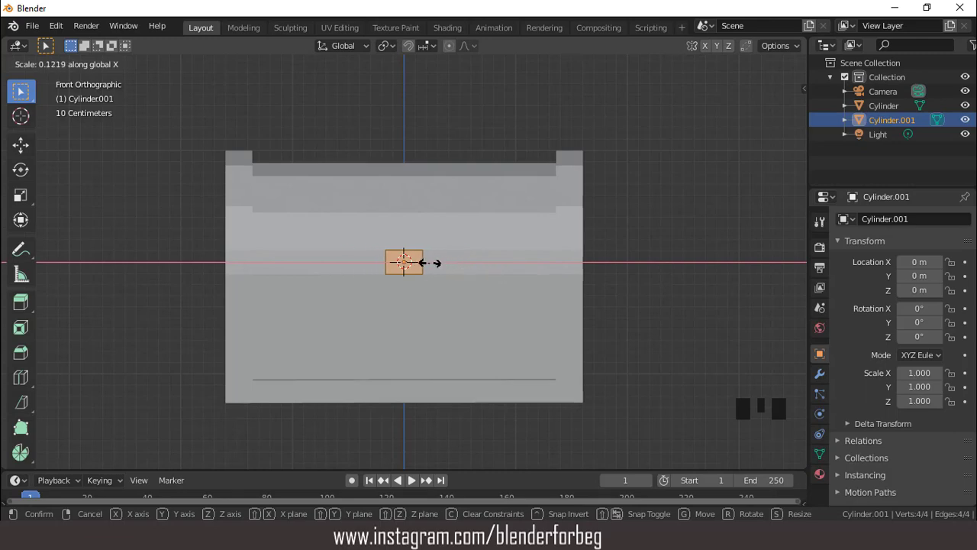
pyautogui.press('s')
pyautogui.scroll(3)
pyautogui.press('g')
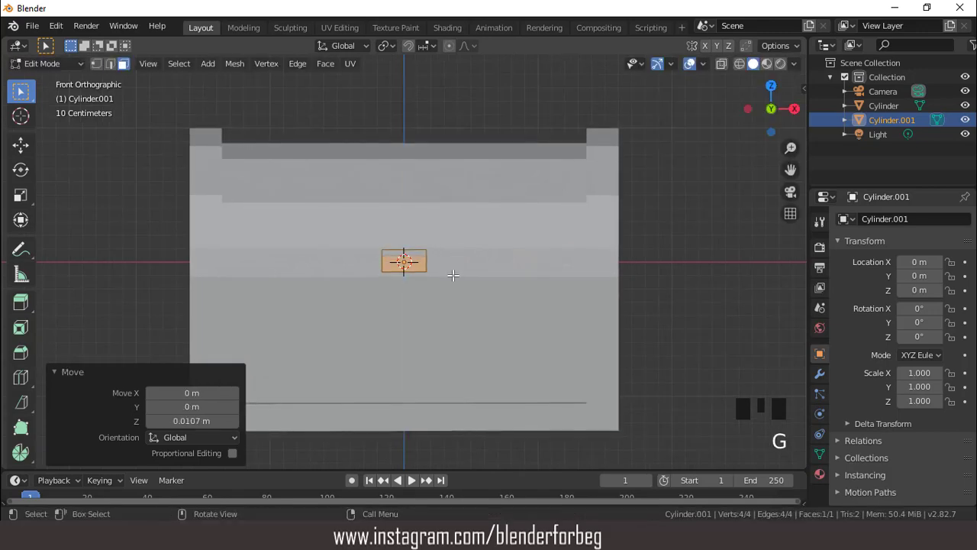
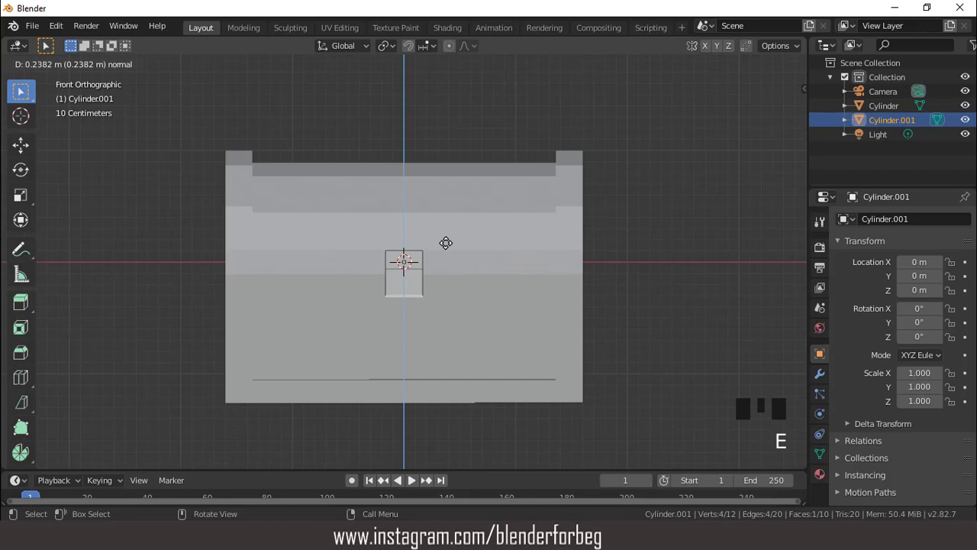
# Add three horizontal loop cuts to the lock plate and widen its middle 1.302 along X
pyautogui.scroll(3)
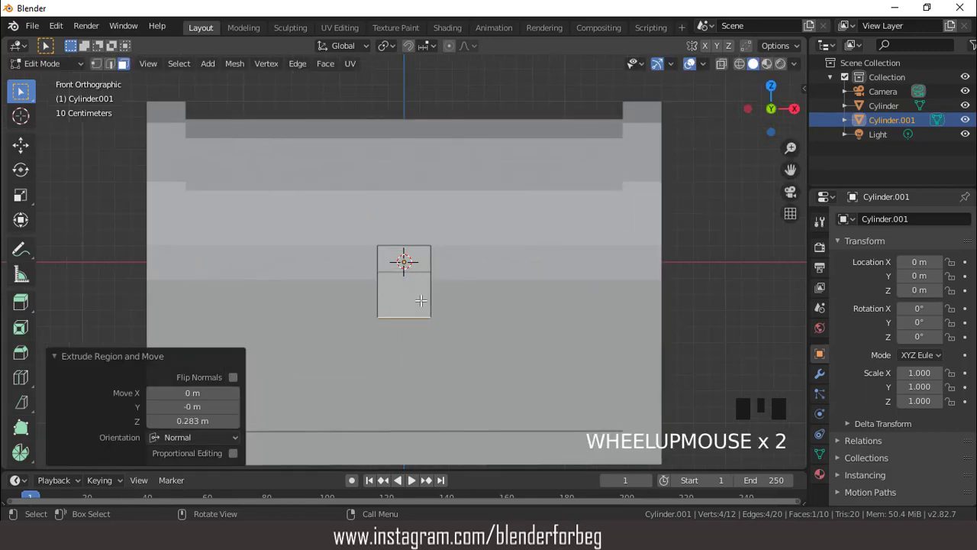
pyautogui.press('ctrl+r')
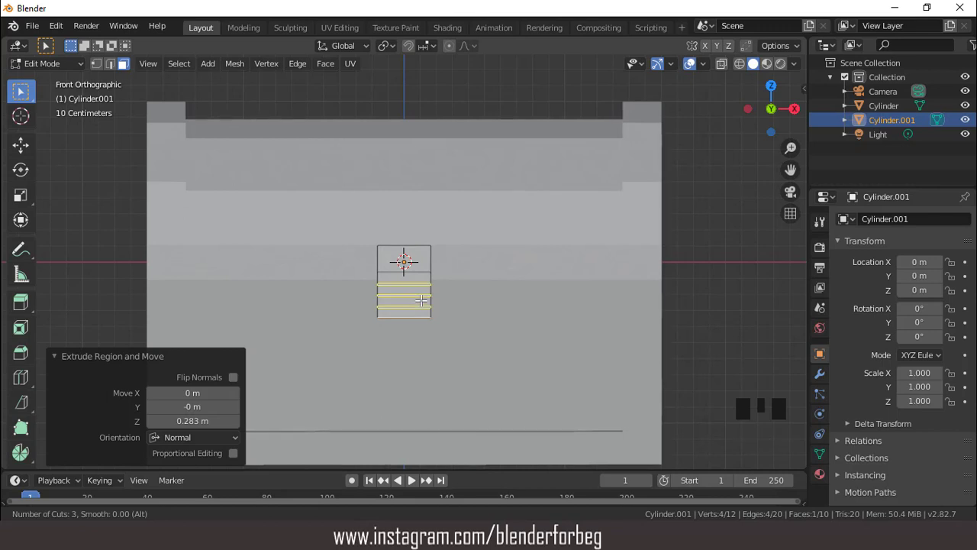
pyautogui.scroll(3)
pyautogui.scroll(-3)
pyautogui.scroll(3)
pyautogui.press('s')
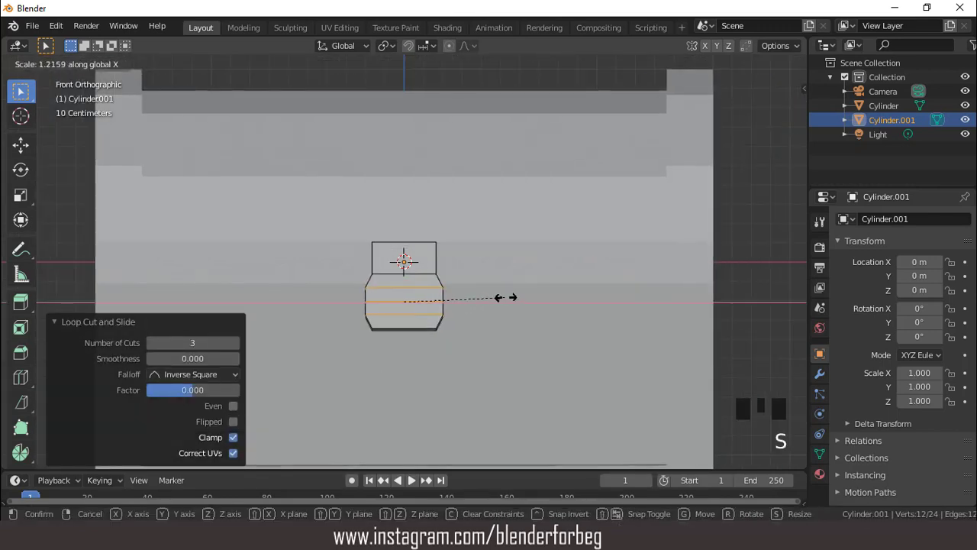
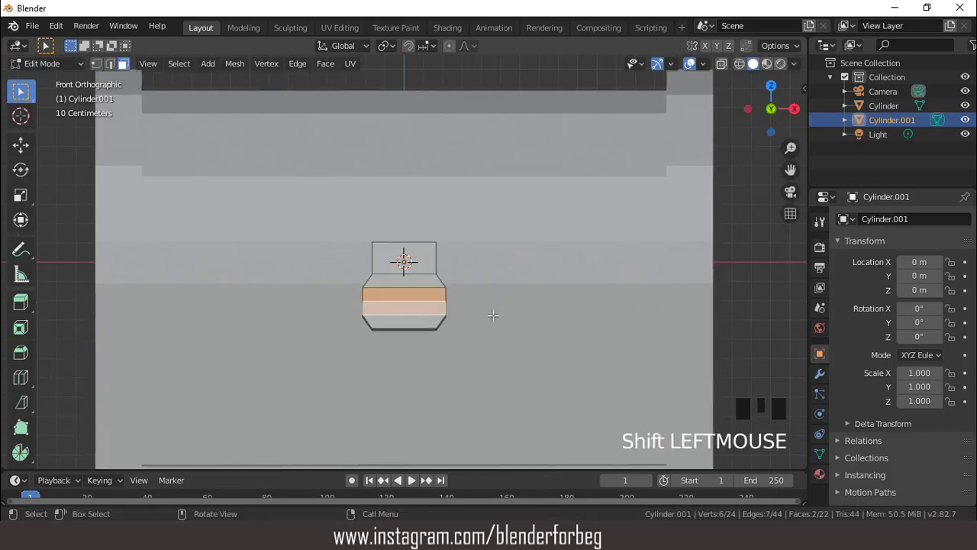
# Inset the plate's front faces 0.01214 m and narrow the inset into a keyhole slot
pyautogui.press('i')
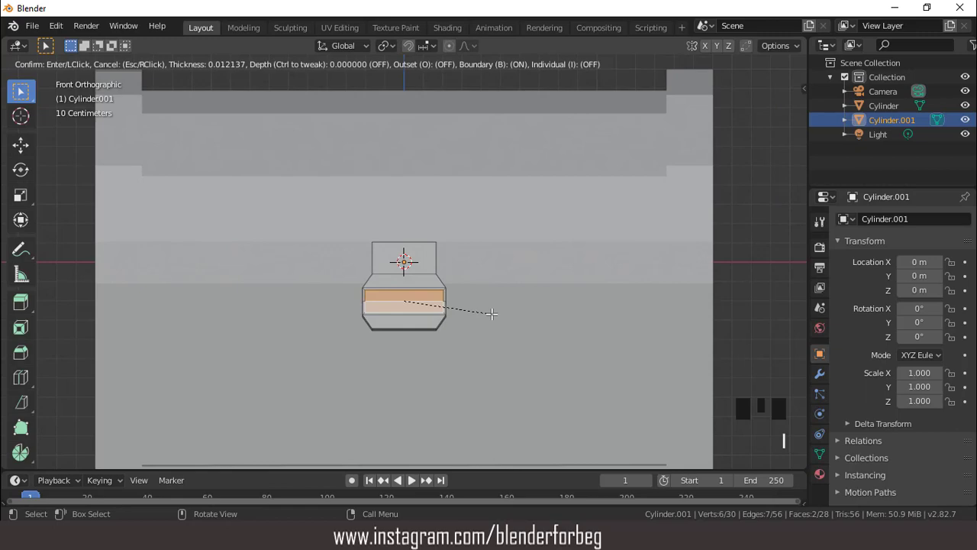
pyautogui.press('s')
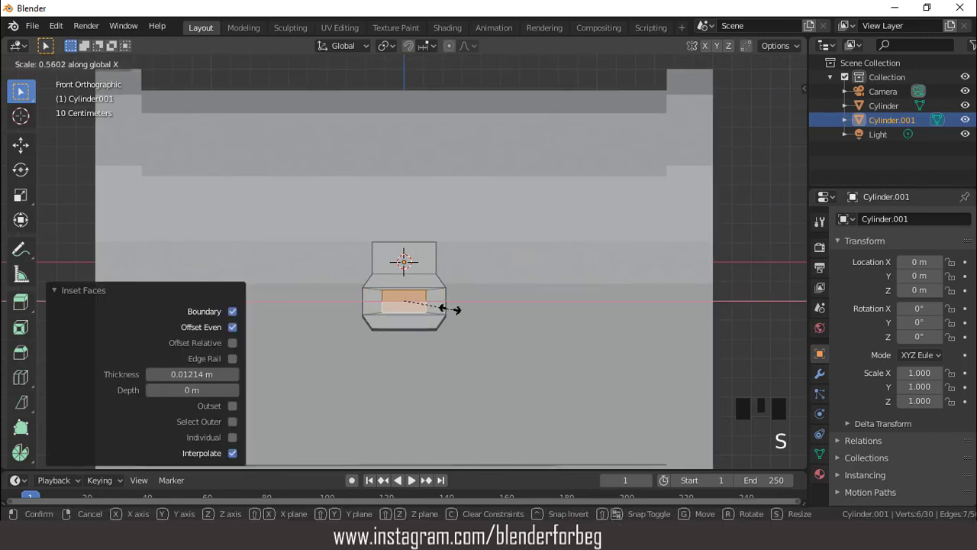
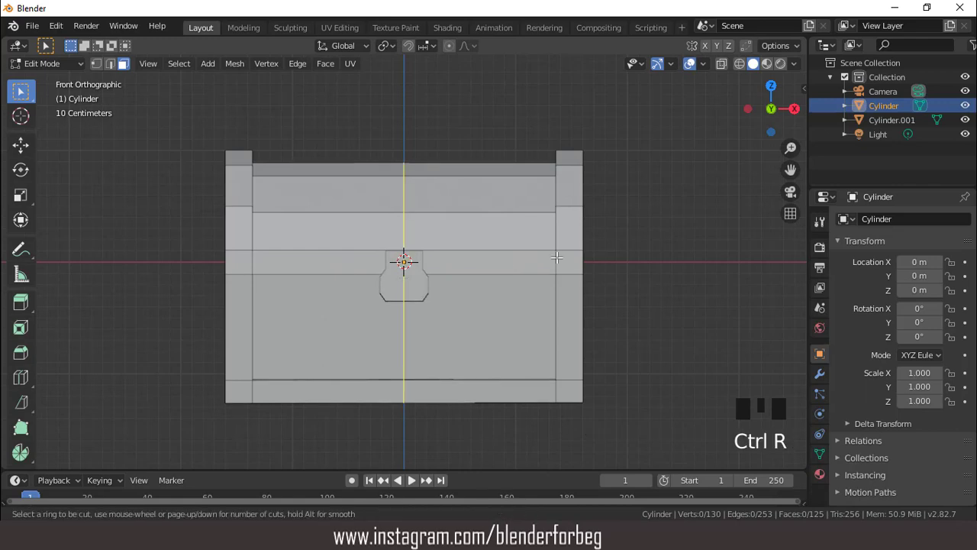
# Squeeze the two lid-line loop cuts together along Z into a thin groove band
pyautogui.scroll(3)
pyautogui.press('s')
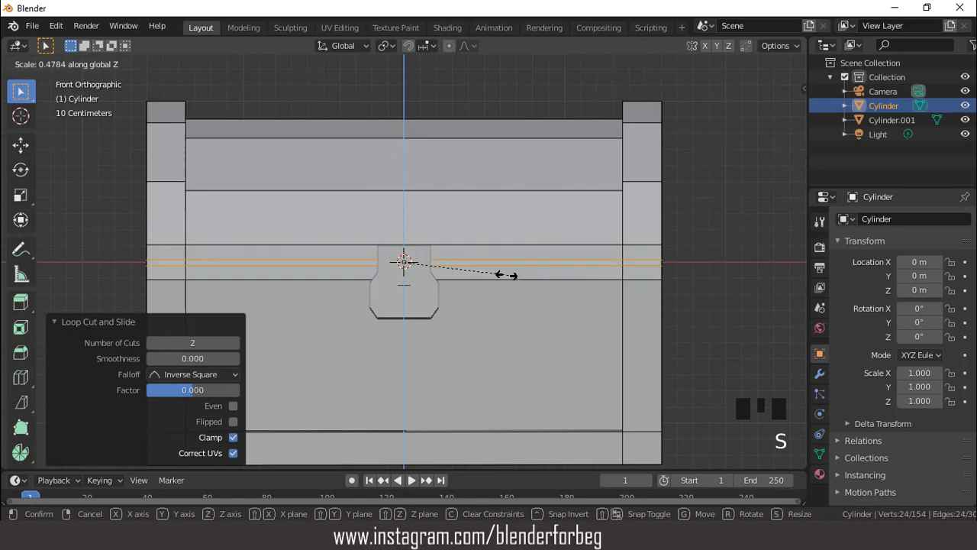
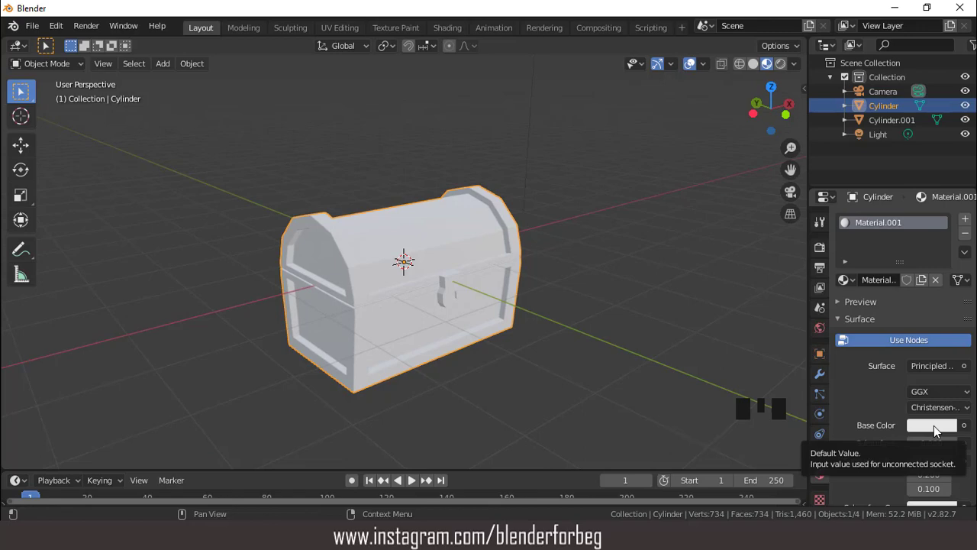
# Set the chest's Base Color to blue and add a second material slot for the brown panels
pyautogui.click(933, 428)
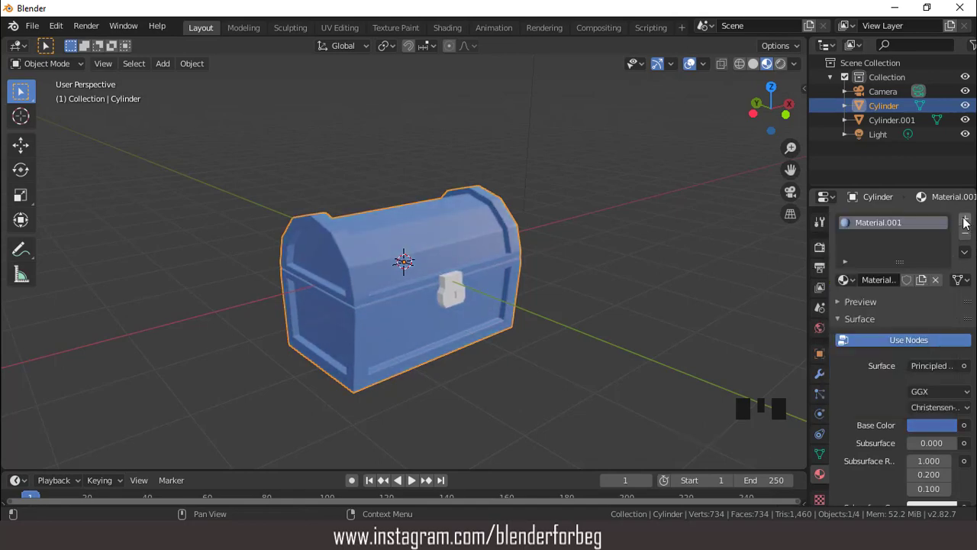
pyautogui.click(966, 222)
pyautogui.moveTo(914, 317); pyautogui.dragTo(910, 401)
pyautogui.click(933, 459)
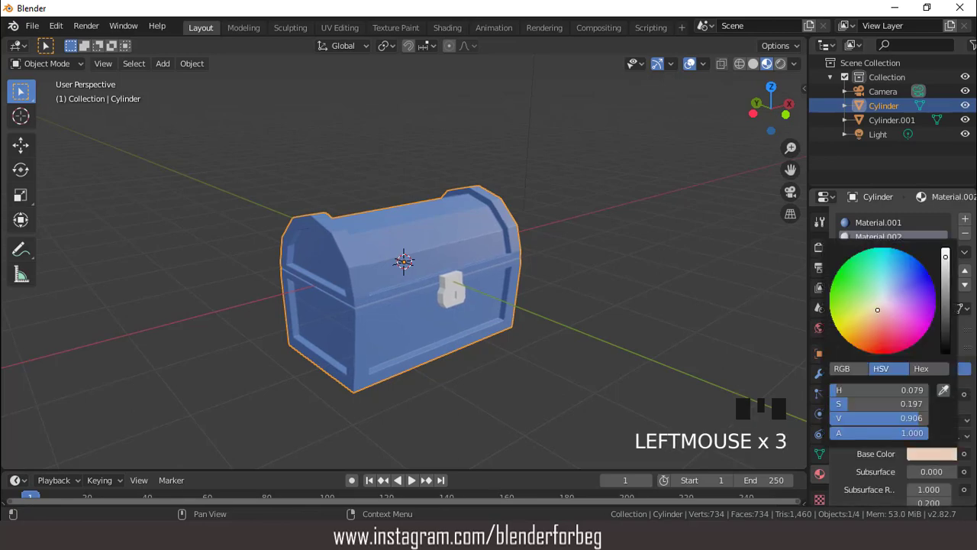
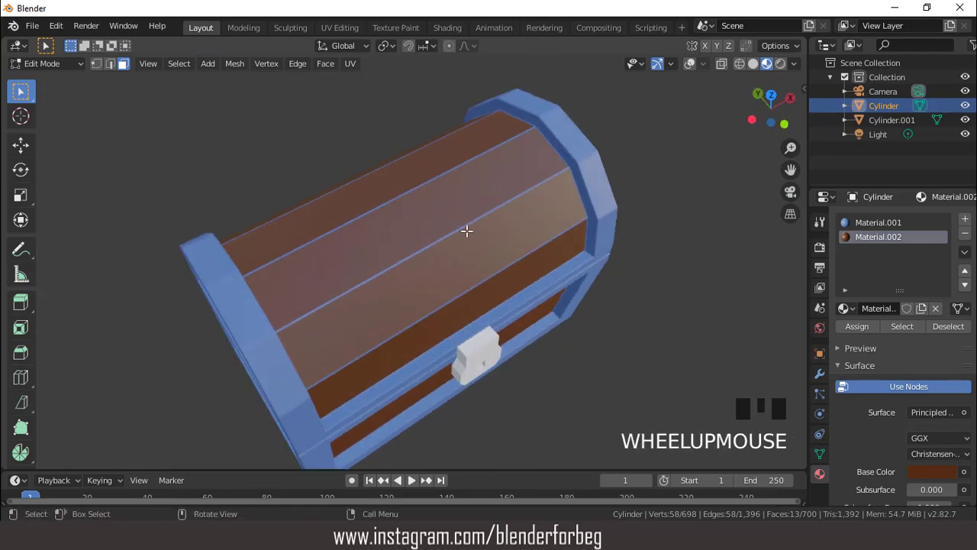
# Assign brown Material.002 to the selected lid and side panel faces, checked from the top view
pyautogui.press('KP_7')
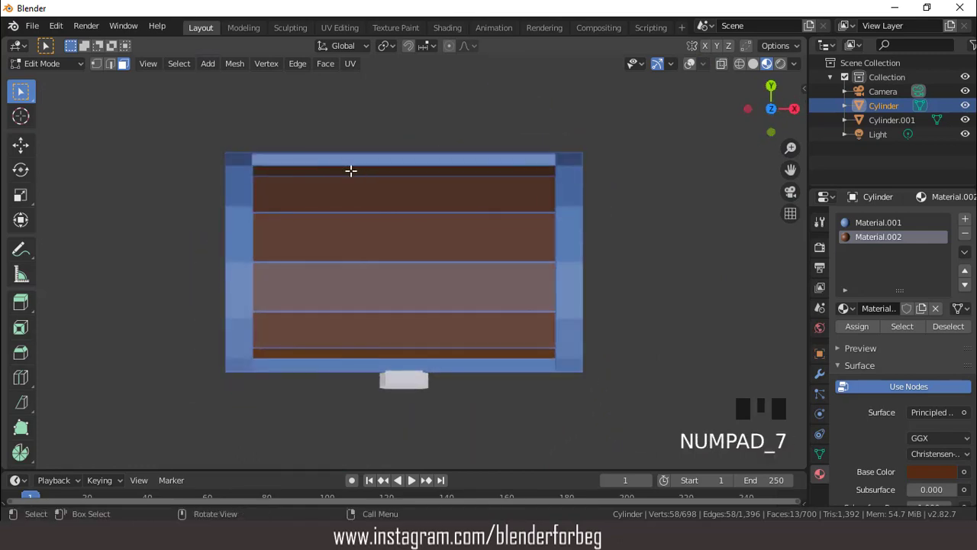
pyautogui.click(693, 67)
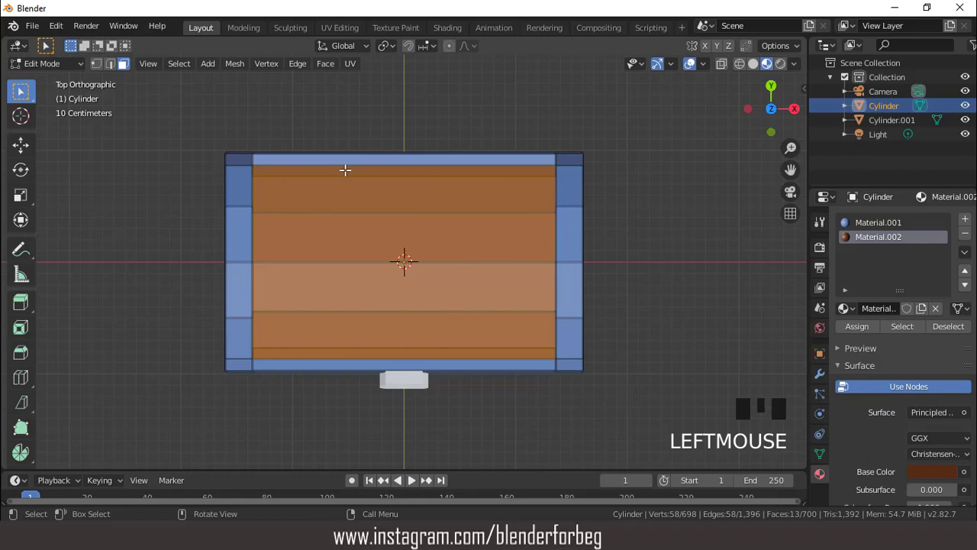
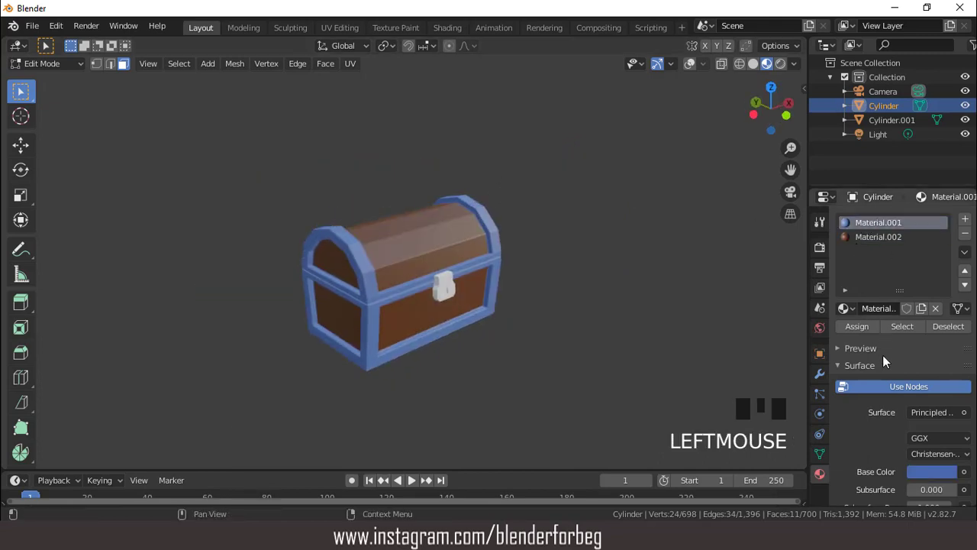
# Darken Material.001's Base Color blue, leave Edit Mode and select the lock plate Cylinder.001
pyautogui.click(942, 480)
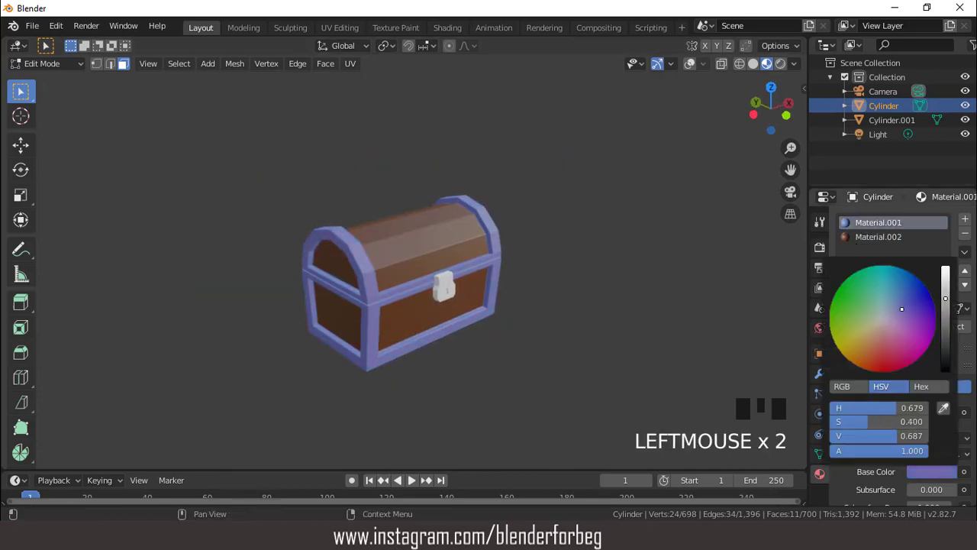
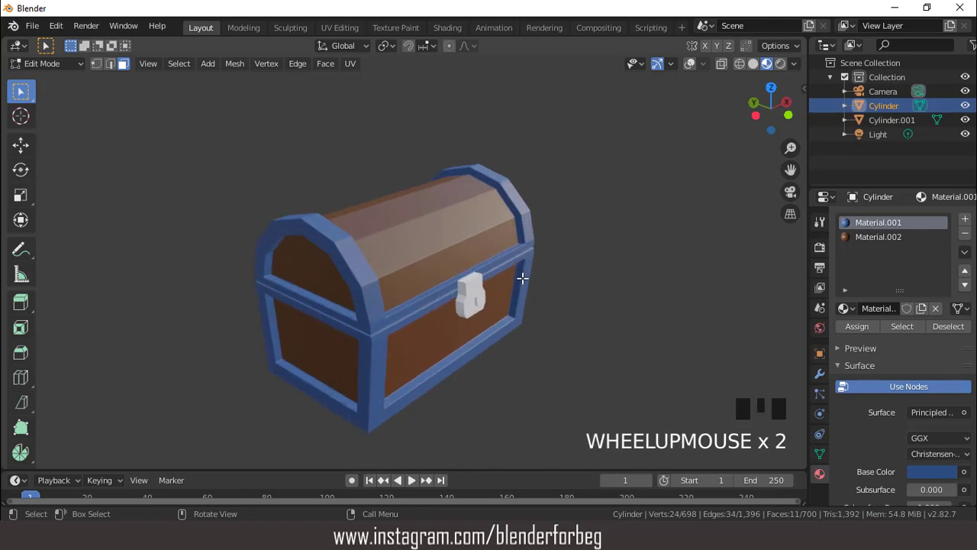
pyautogui.press('Tab')
pyautogui.moveTo(693, 69); pyautogui.dragTo(627, 124)
pyautogui.click(478, 288)
pyautogui.moveTo(471, 267); pyautogui.dragTo(435, 261)
# Create a new material for Cylinder.001, viewing the chest from the front
pyautogui.press('KP_1')
pyautogui.scroll(3)
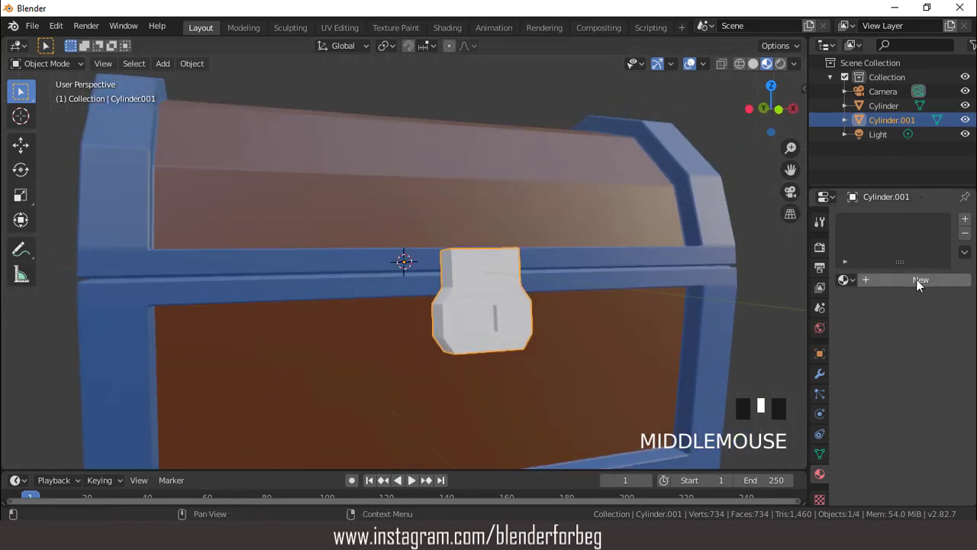
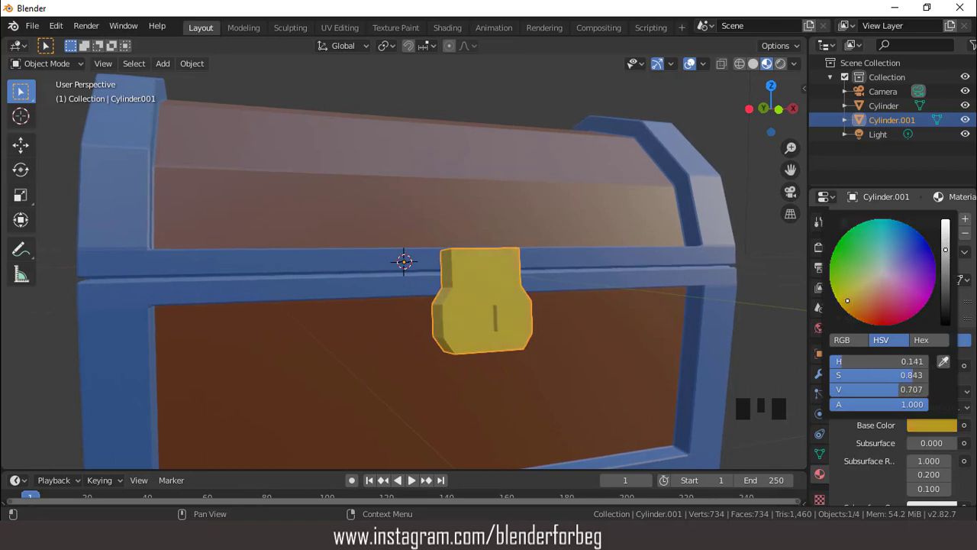
pyautogui.scroll(-3)
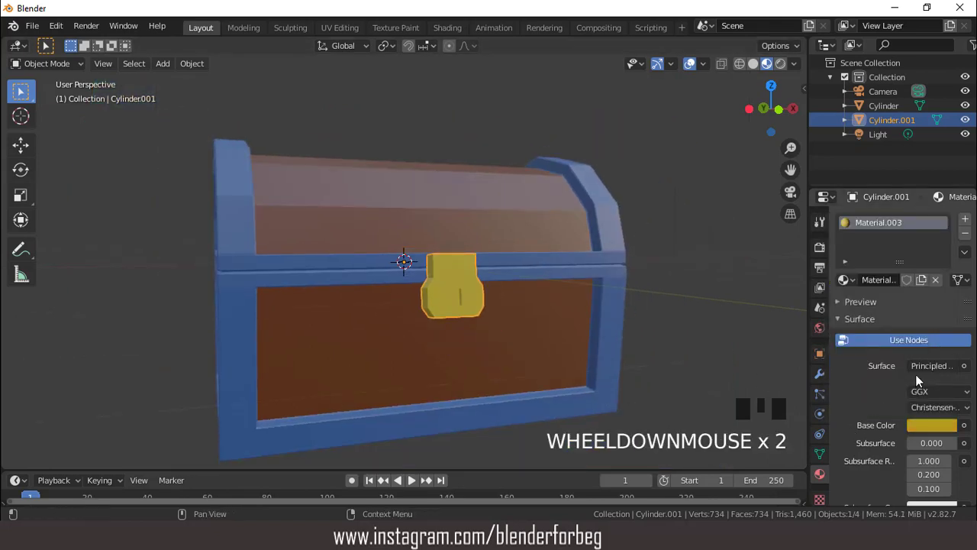
pyautogui.scroll(-3)
pyautogui.moveTo(923, 415); pyautogui.dragTo(934, 321)
# Set the lock plate material's Base Color to yellow-gold in the colour picker
pyautogui.click(931, 318)
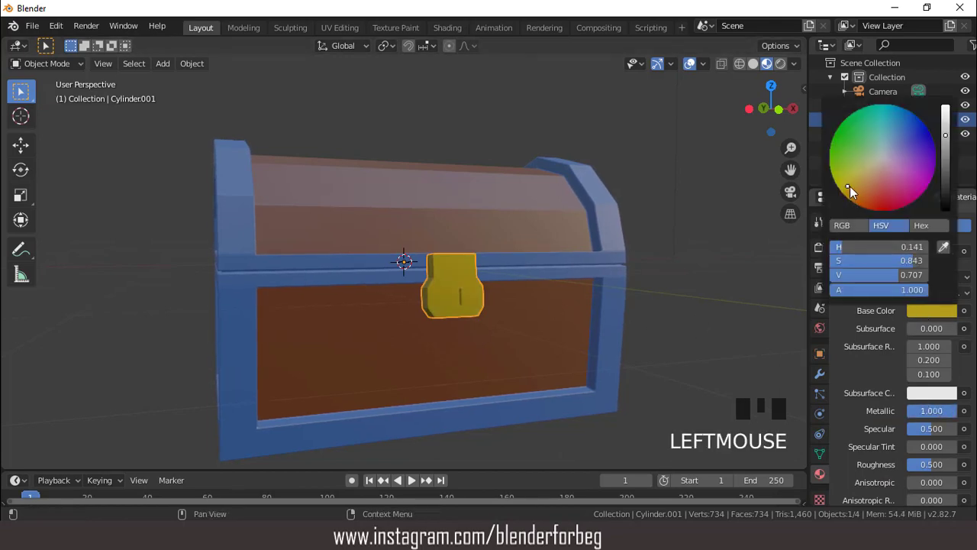
pyautogui.scroll(-3)
pyautogui.moveTo(584, 245); pyautogui.dragTo(558, 247)
pyautogui.scroll(3)
pyautogui.moveTo(822, 380); pyautogui.dragTo(852, 309)
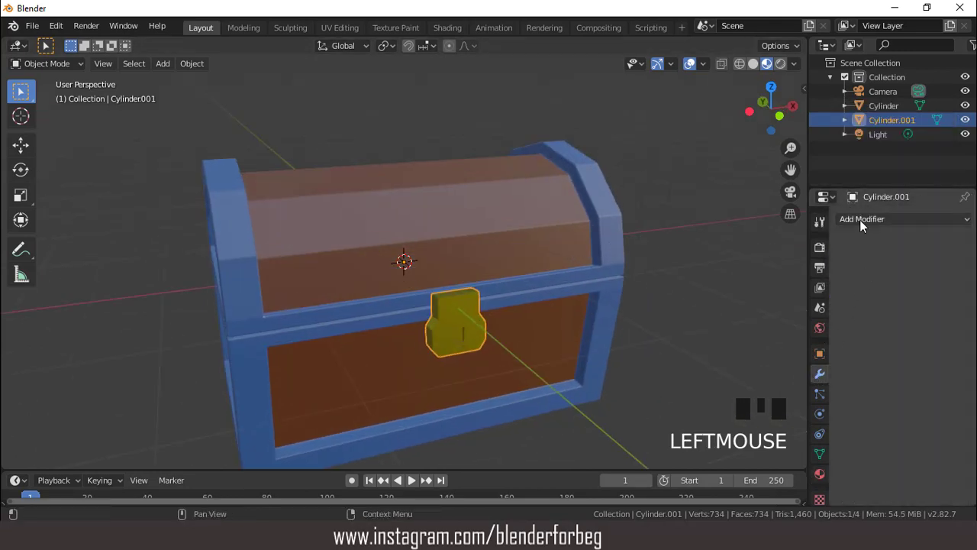
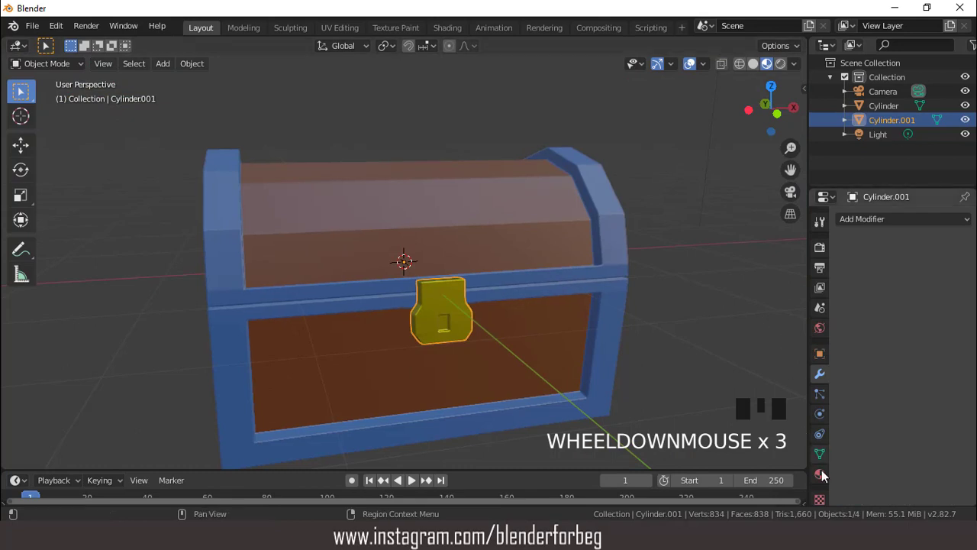
# Apply the Solidify modifier to the lock plate and return to its material settings
pyautogui.click(827, 469)
pyautogui.click(928, 319)
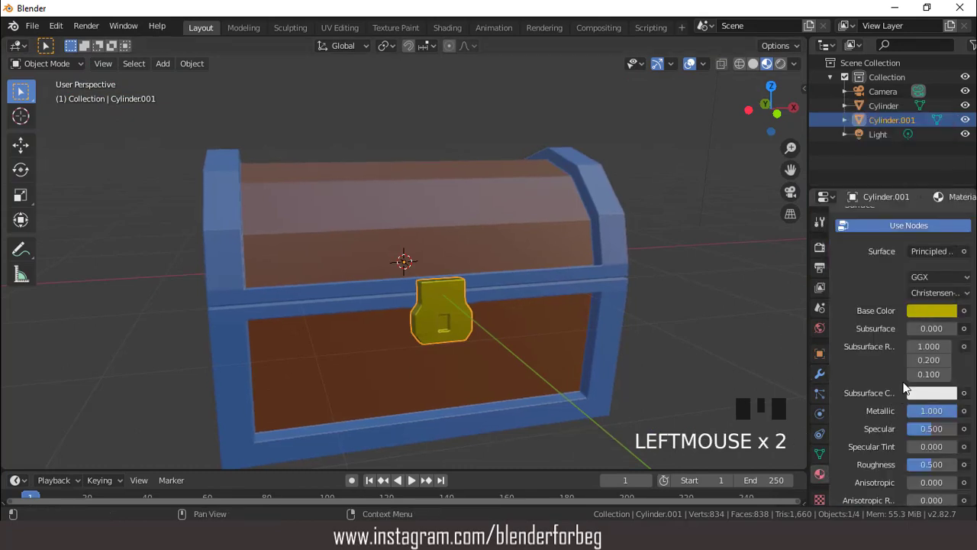
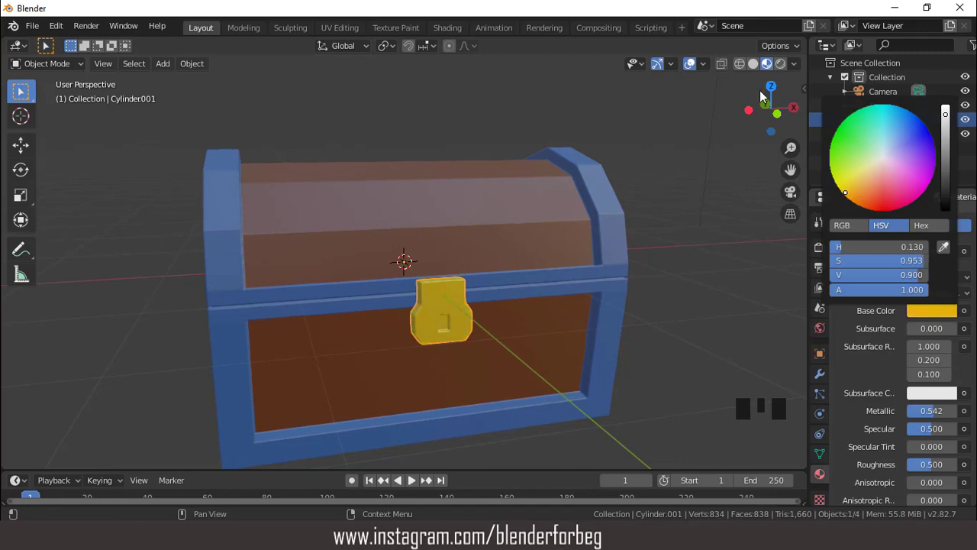
# Brighten the lock plate's Base Color to a stronger yellow
pyautogui.click(695, 67)
pyautogui.scroll(3)
pyautogui.scroll(-3)
pyautogui.moveTo(530, 279); pyautogui.dragTo(517, 211)
pyautogui.scroll(-3)
pyautogui.moveTo(477, 268); pyautogui.dragTo(512, 235)
pyautogui.scroll(3)
# Look through the scene camera, select it and move it with G to frame the whole chest
pyautogui.press('ctrl+alt+KP_0')
pyautogui.scroll(-3)
pyautogui.click(891, 96)
pyautogui.moveTo(591, 229); pyautogui.dragTo(603, 225)
pyautogui.scroll(-3)
pyautogui.press('ctrl+alt+KP_0')
pyautogui.scroll(3)
pyautogui.press('g')
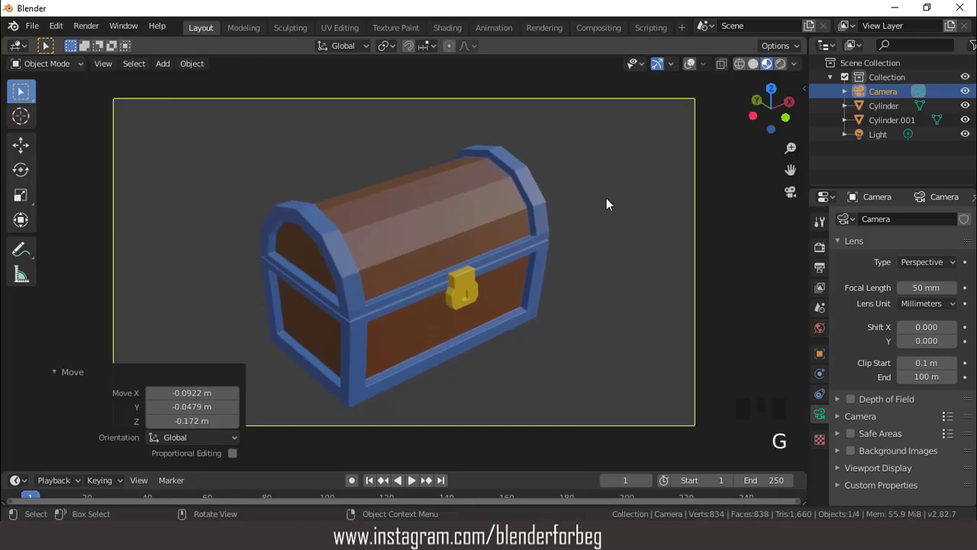